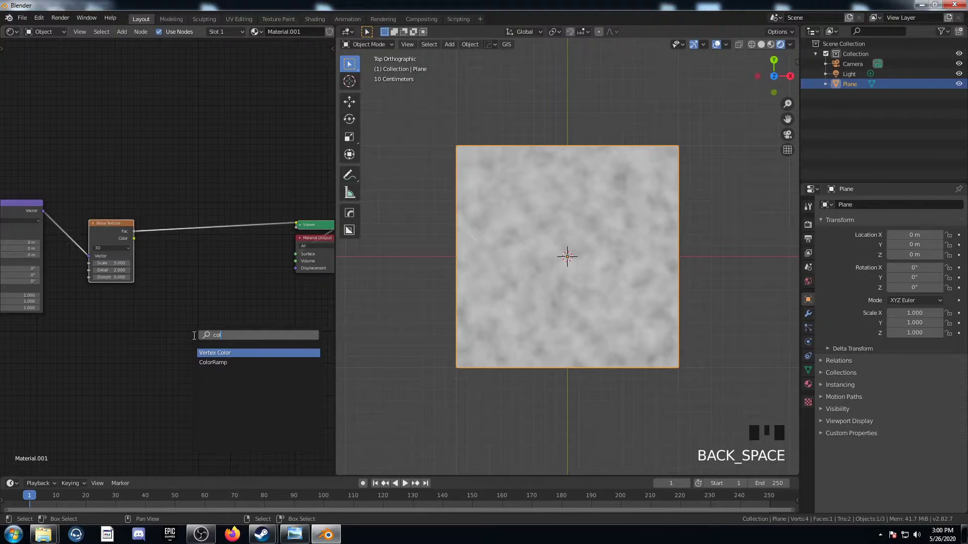
Add a ColorRamp between the Noise Texture and the output to strengthen the black patches
key(r)
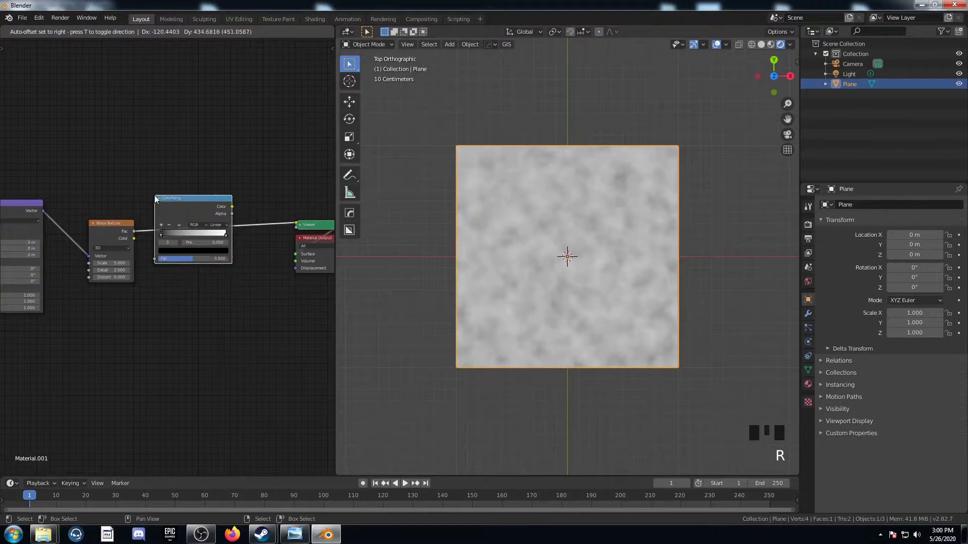
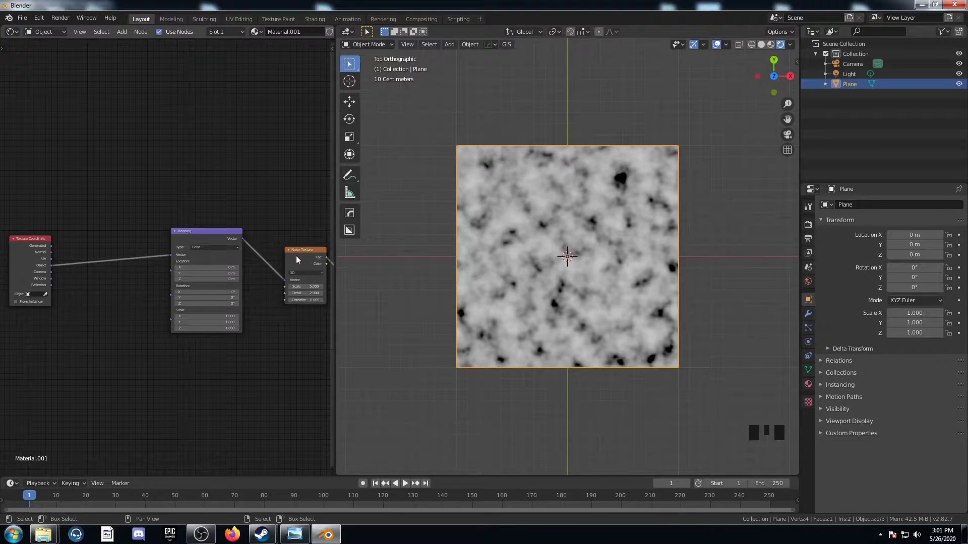
Insert a MixRGB between Noise and Mapping with Object coordinates in Color2, Fac 0.6
right_click(301, 253)
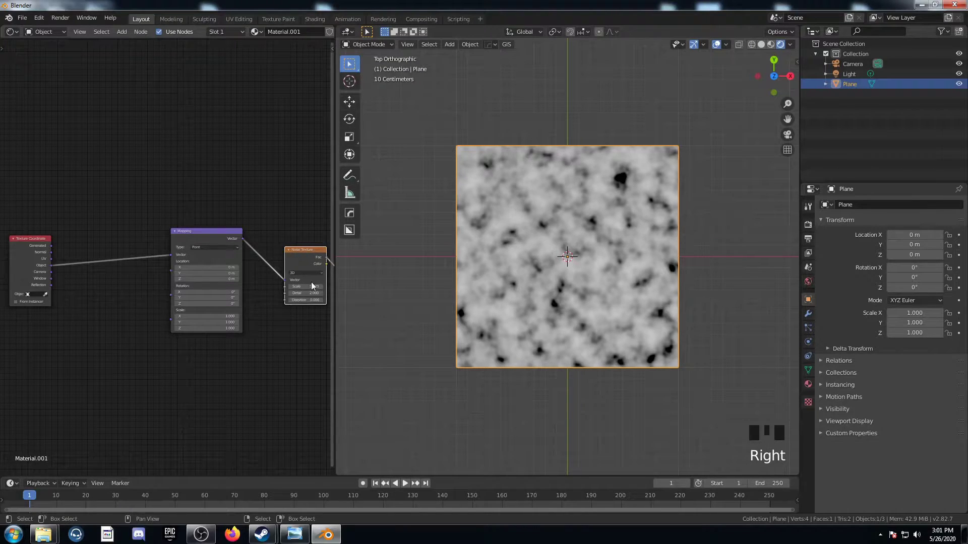
key(shift+d)
click(92, 230)
scroll(up, 3)
drag(106, 288, 132, 275)
key(shift+a)
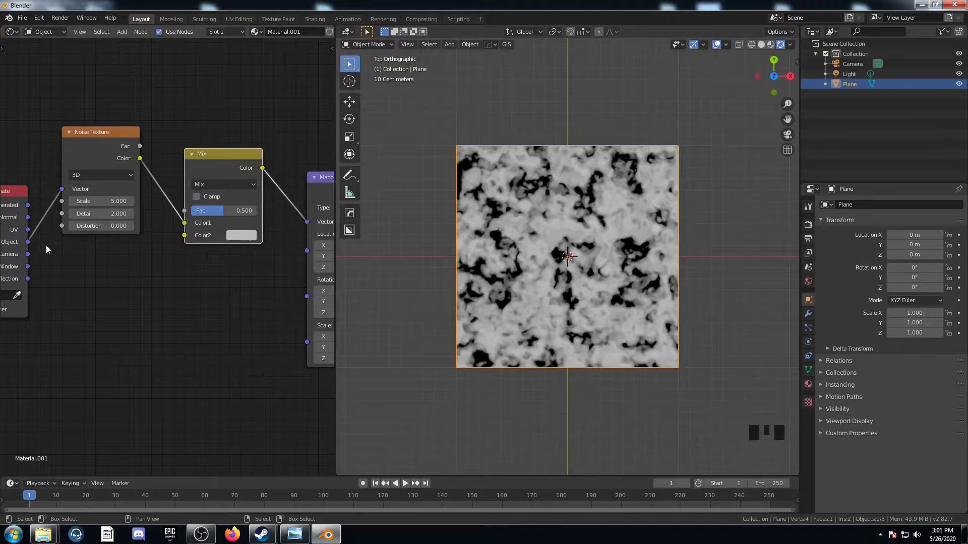
click(29, 246)
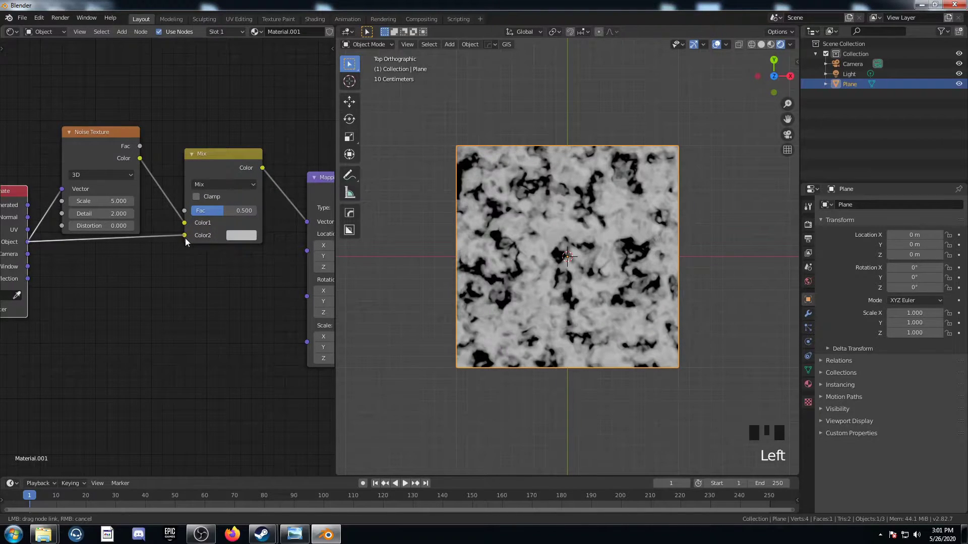
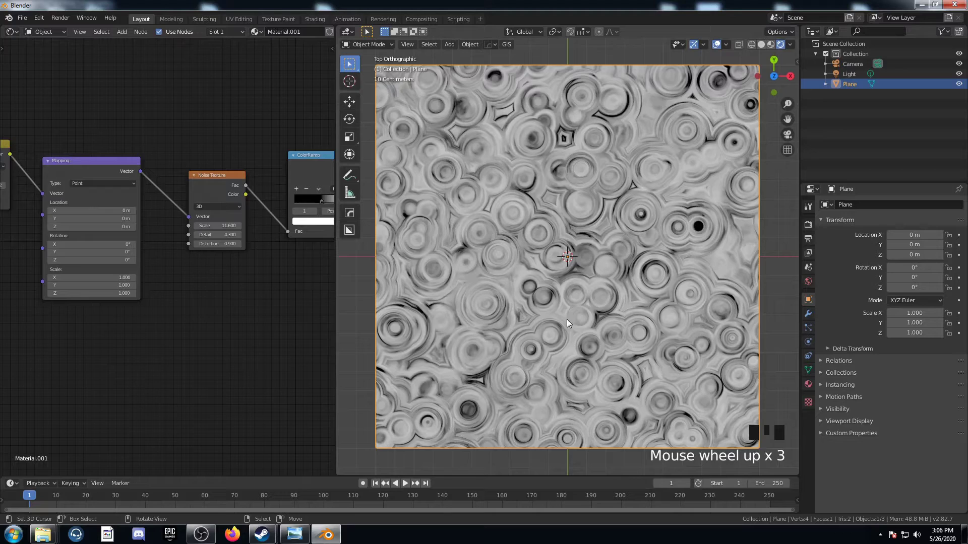
Swap the Noise Texture for a Voronoi Texture feeding the Mix node's Color1
click(215, 282)
drag(252, 284, 196, 240)
drag(196, 241, 581, 292)
Relink Object coordinates into Mix Color1 and the Voronoi colour into the Fac socket
scroll(down, 3)
drag(182, 350, 221, 263)
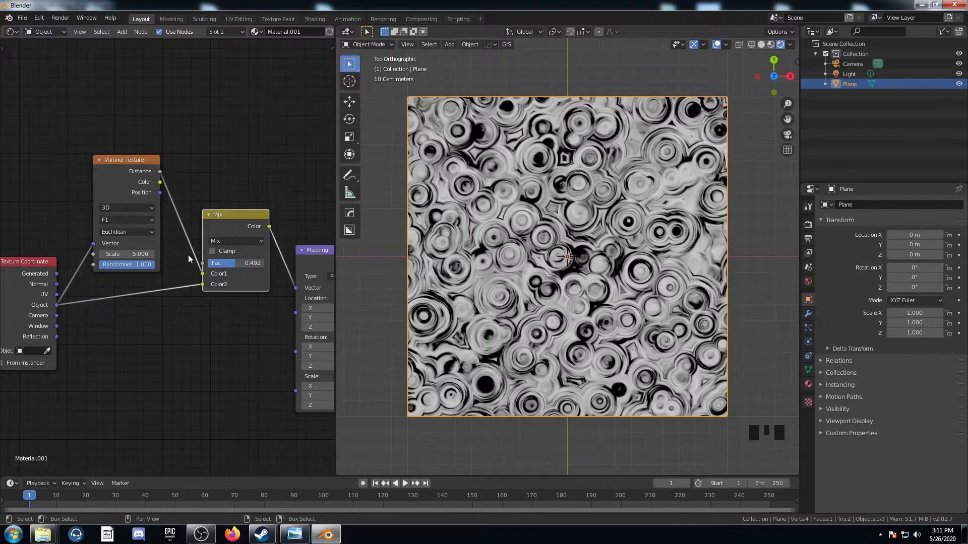
drag(205, 276, 649, 202)
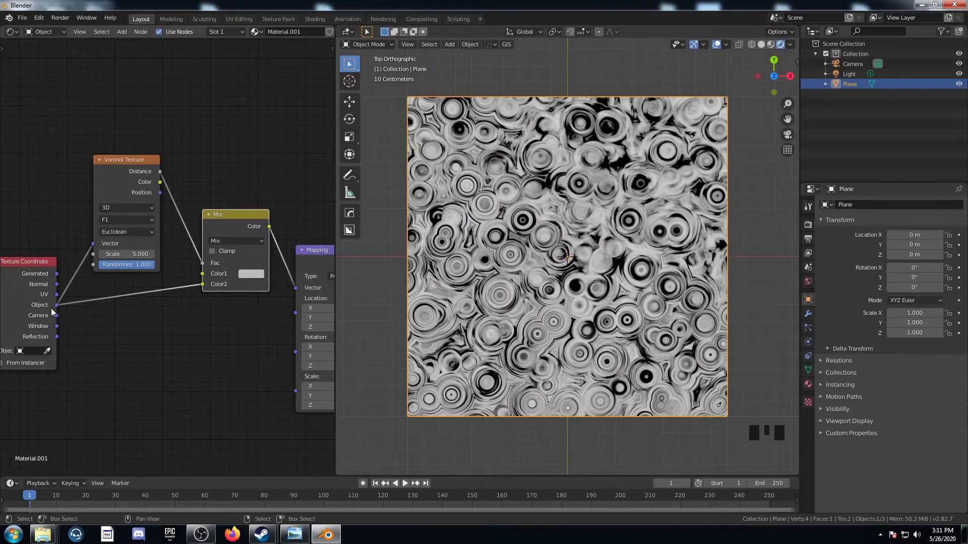
drag(204, 289, 168, 186)
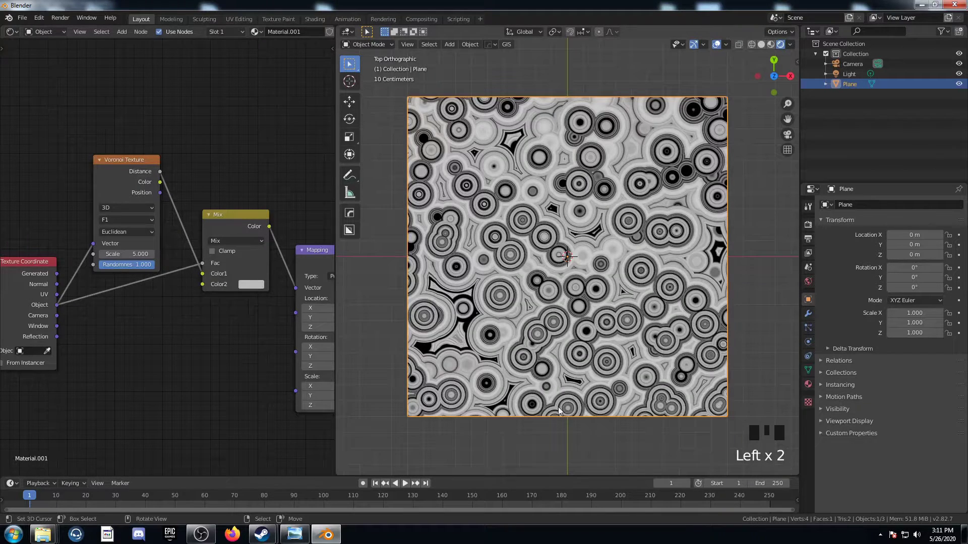
middle_click(596, 480)
middle_click(593, 471)
Add a Math node set to Snap so the rings become stepped black, grey and white discs
middle_click(249, 220)
middle_click(137, 427)
key(shift+a)
key(BackSpace)
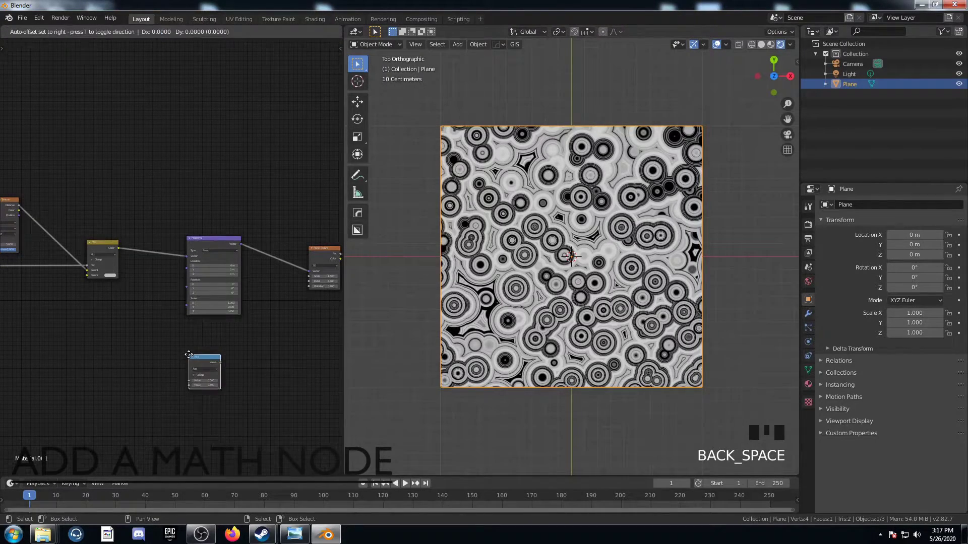
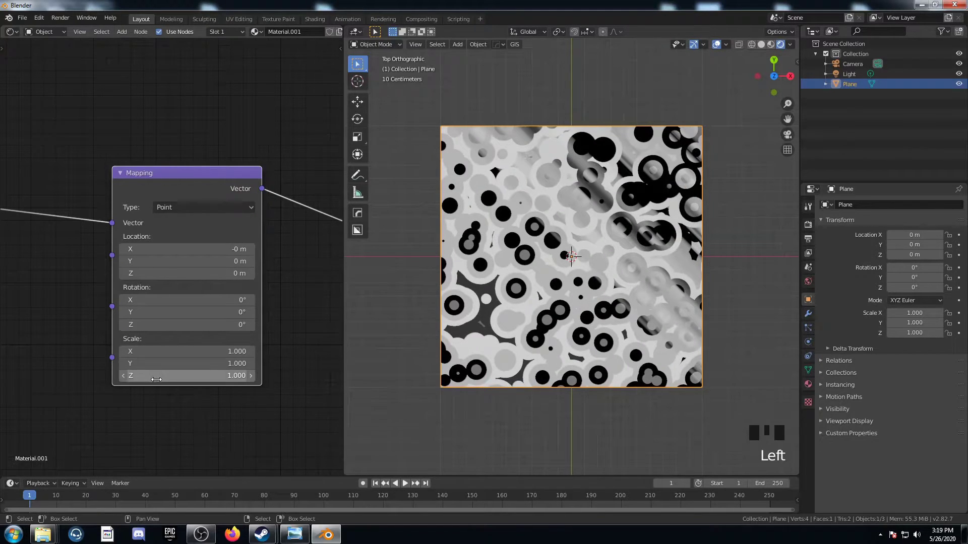
middle_click(249, 396)
Start a fresh material with Texture Coordinate, Mapping and a Distance To Edge Voronoi Texture
scroll(up, 3)
middle_click(243, 396)
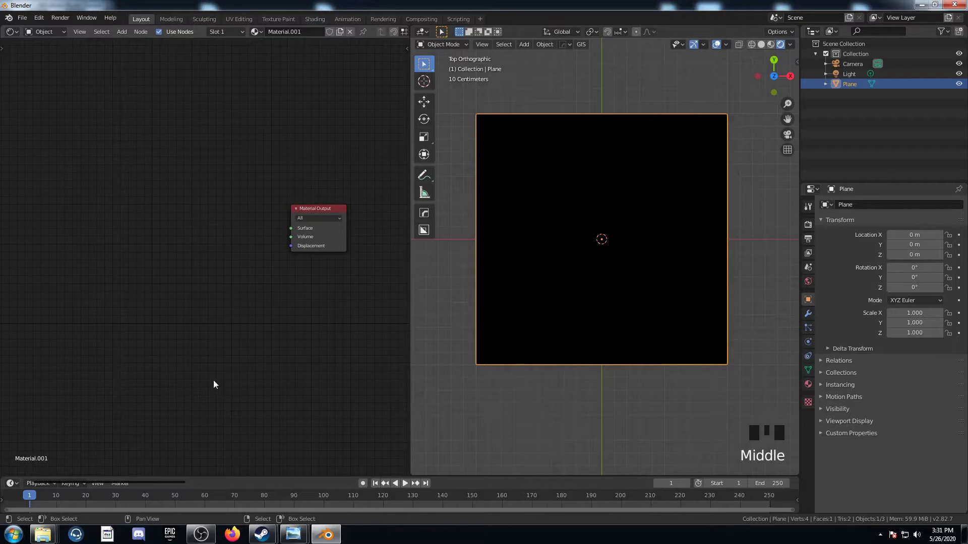
drag(183, 345, 116, 365)
drag(105, 349, 111, 324)
key(shift+a)
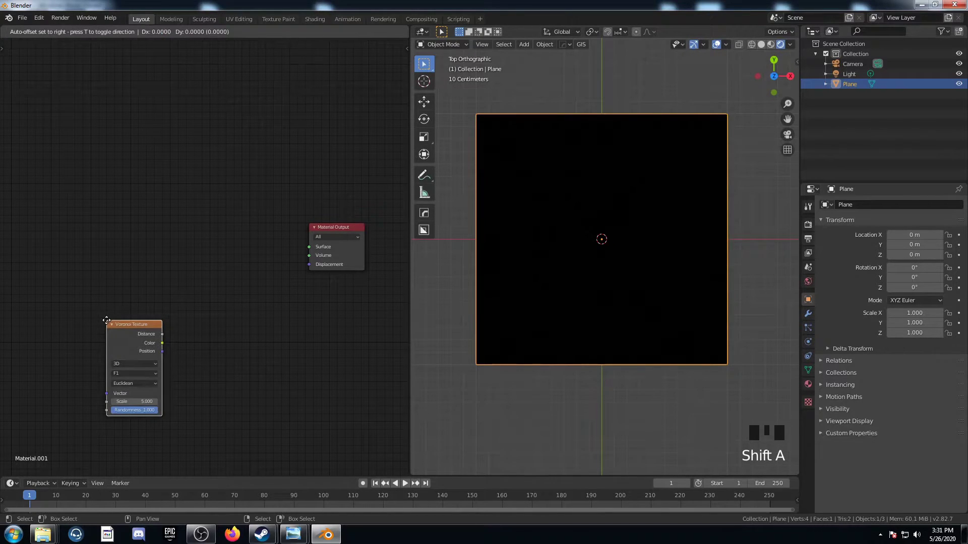
drag(121, 273, 201, 266)
Add a ColorRamp node after the Voronoi for the white-shards-on-black look
key(shift+a)
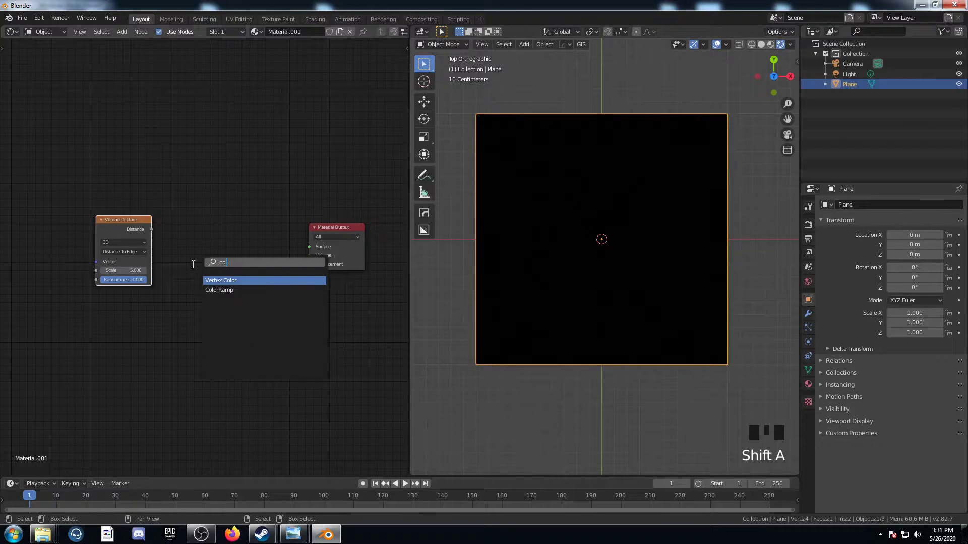
key(r)
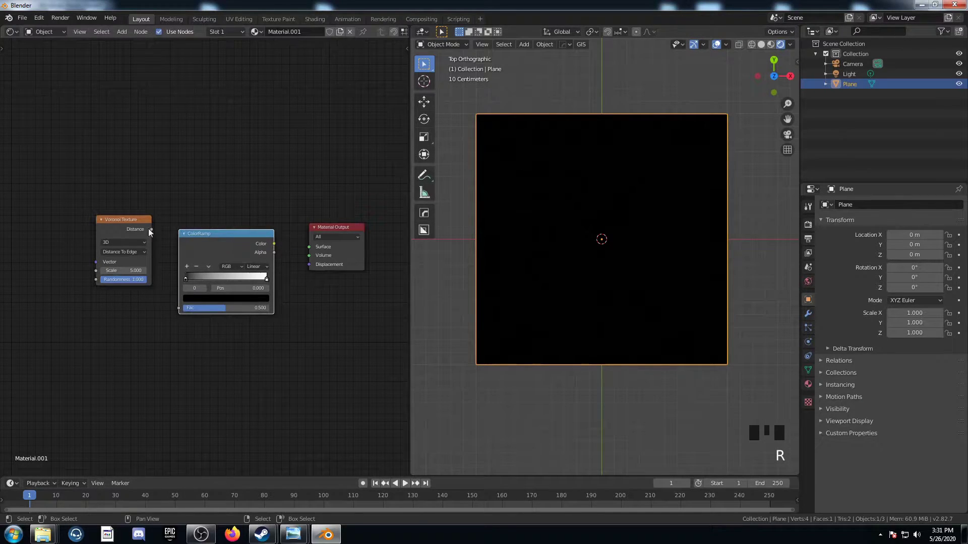
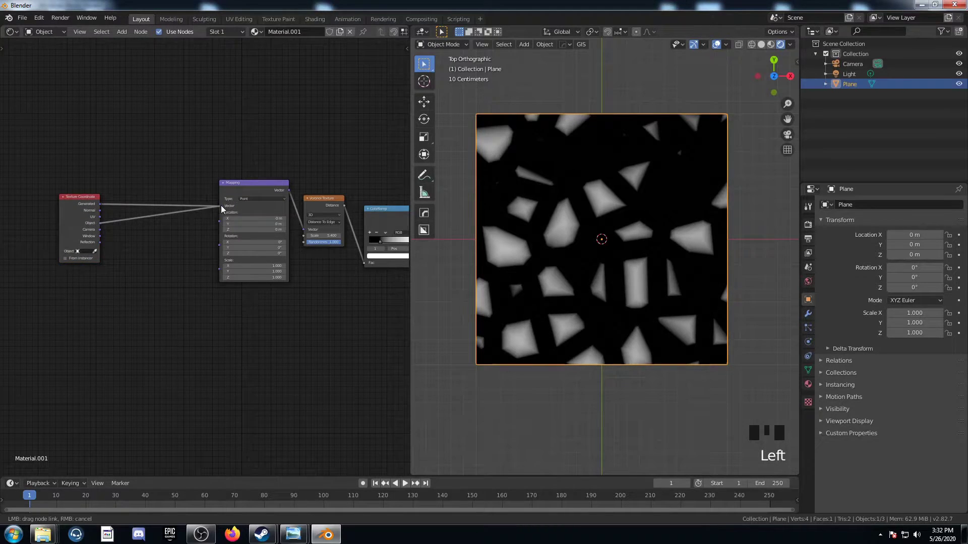
Add a Musgrave Texture and MixRGB before Mapping to turn the shards into wavy contours
middle_click(148, 319)
key(shift+a)
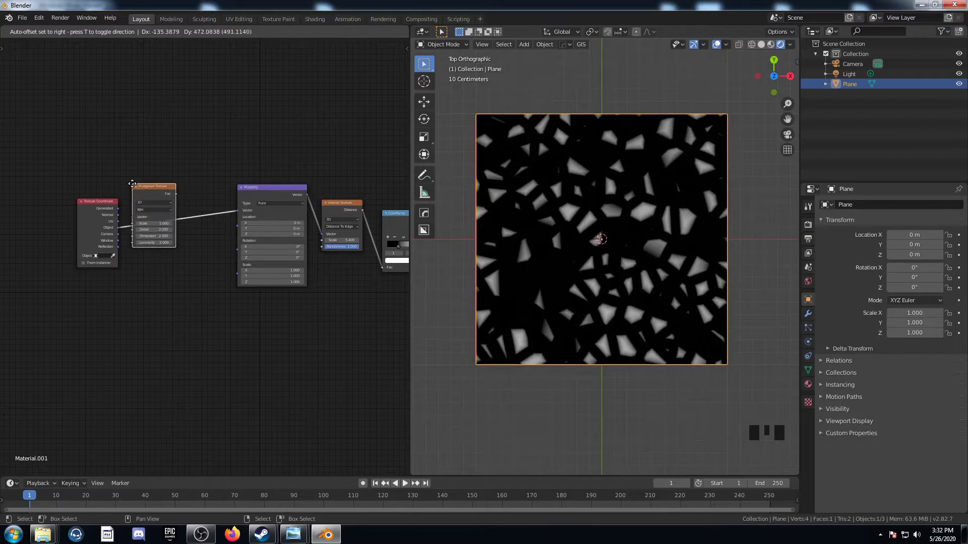
key(shift+a)
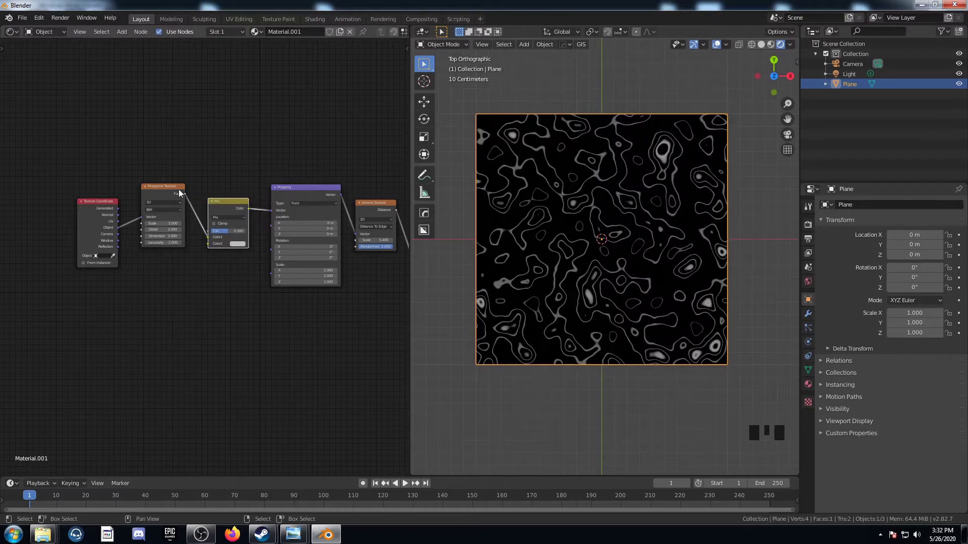
click(157, 192)
click(128, 232)
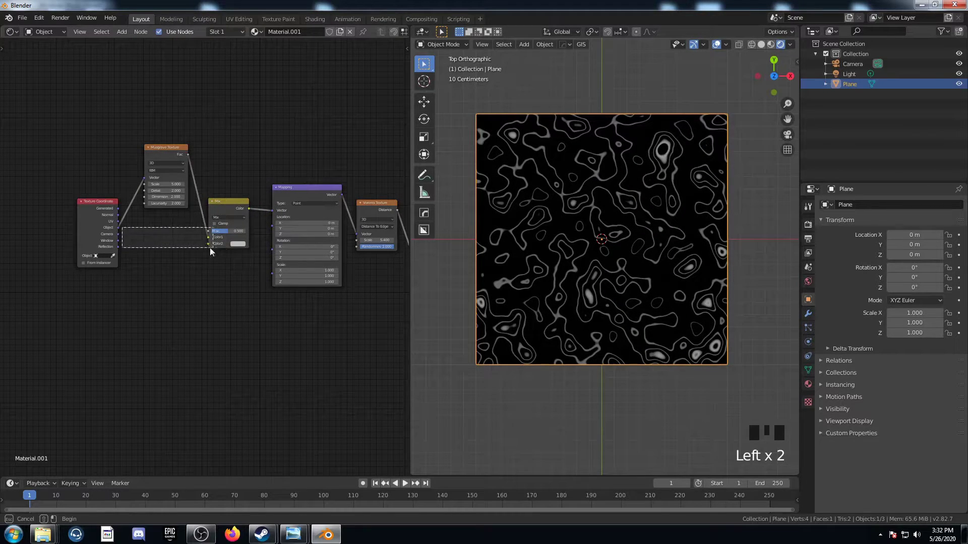
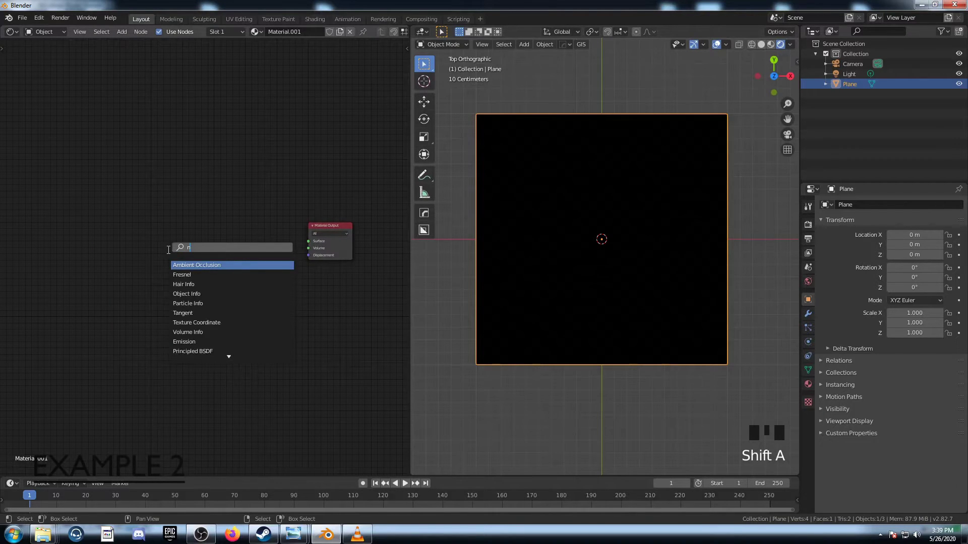
Add a Chebychev Voronoi with Mapping, Texture Coordinate and ColorRamp for blocky grey squares
key(BackSpace)
key(BackSpace)
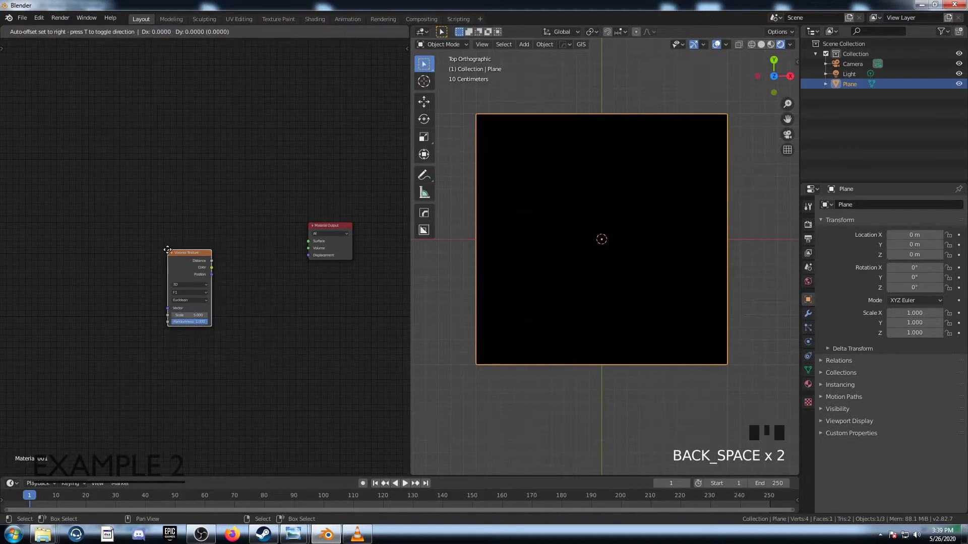
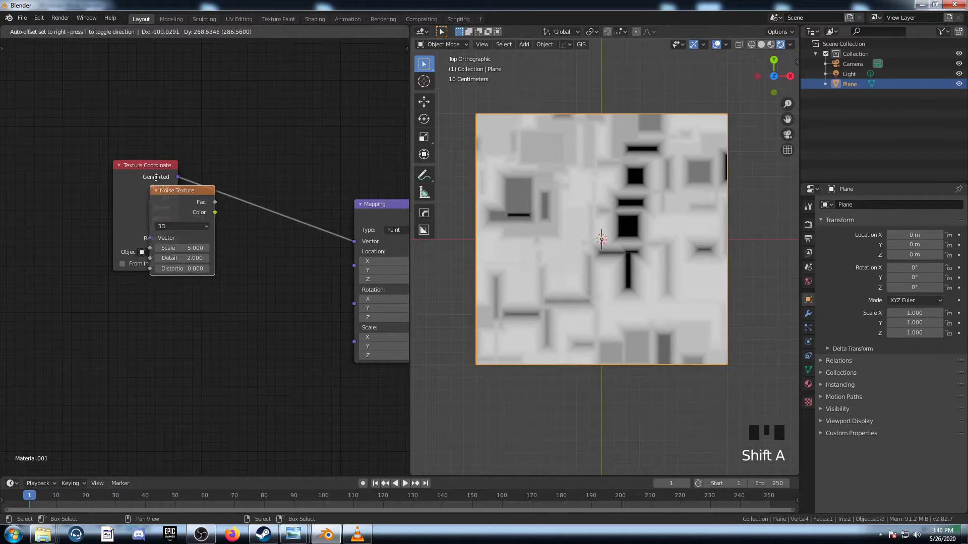
Mix Noise into the coordinates (Fac 0.95) before the F2 Chebychev Voronoi, then add an Add math node
click(188, 214)
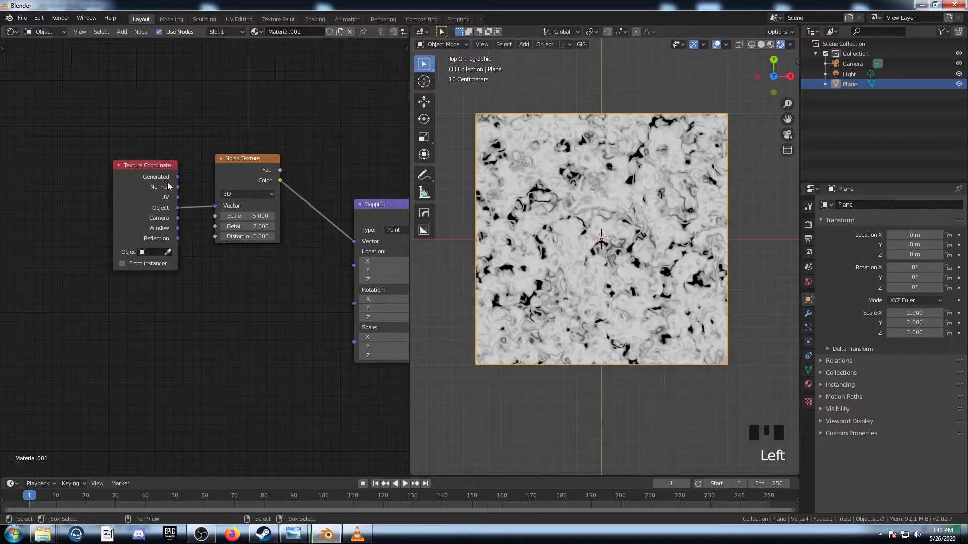
click(164, 176)
key(shift+a)
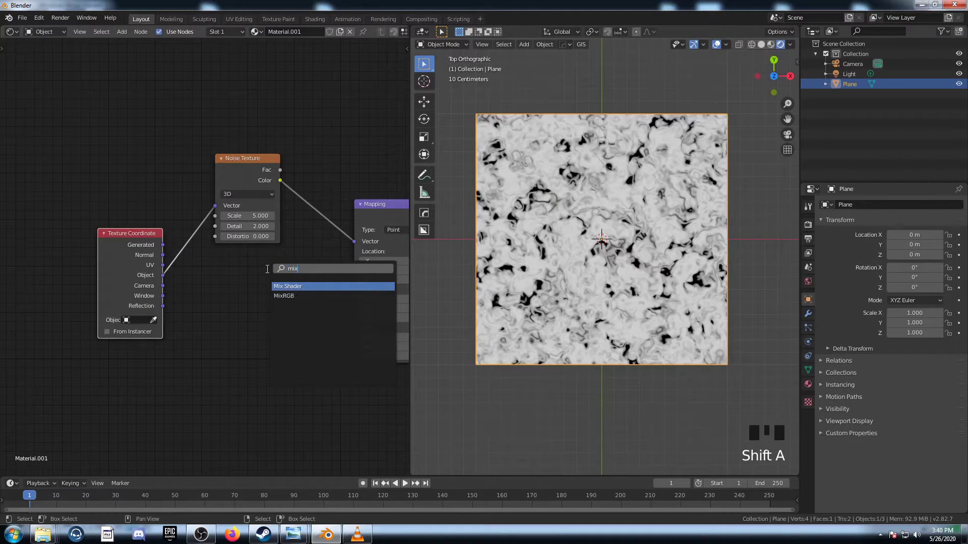
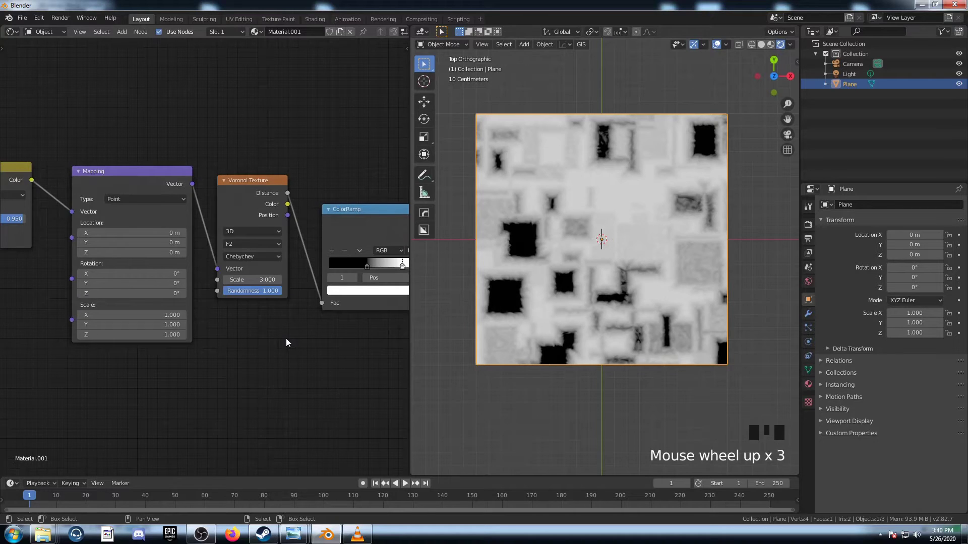
key(shift+a)
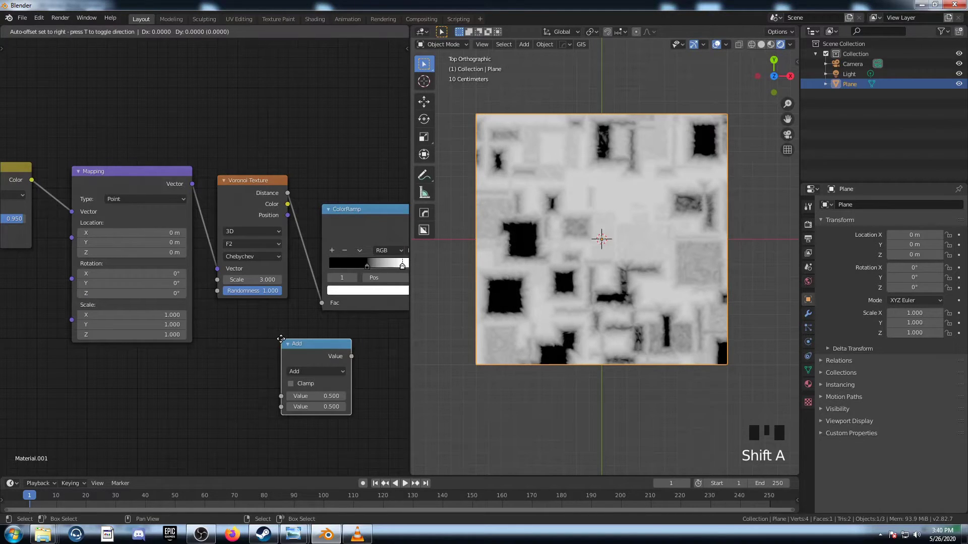
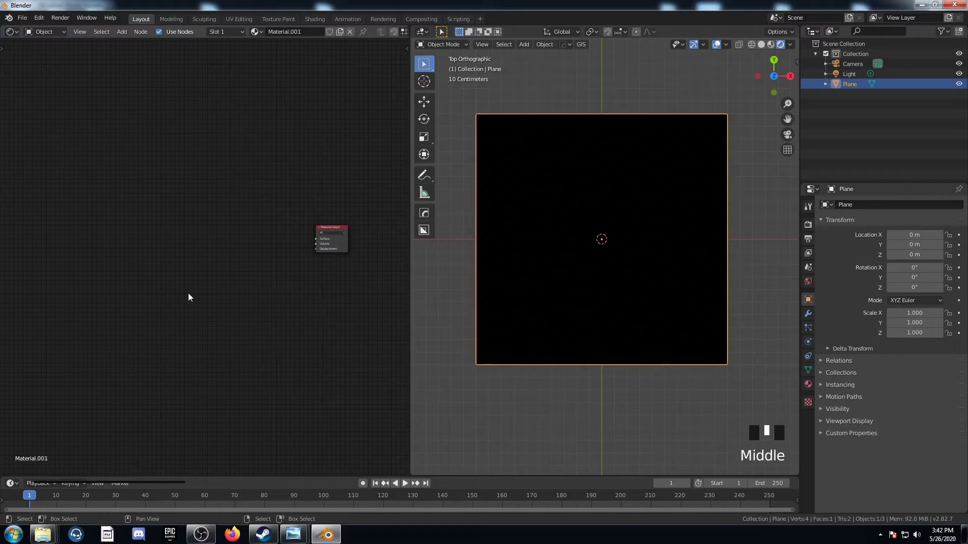
Add Voronoi and Mix nodes before Mapping with Object coordinates in Color2 for swirling squares
key(shift+a)
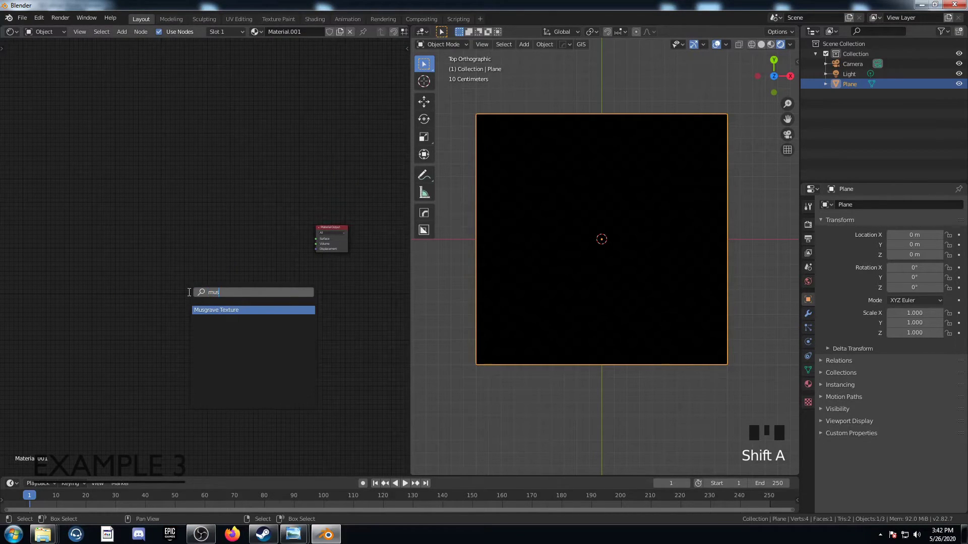
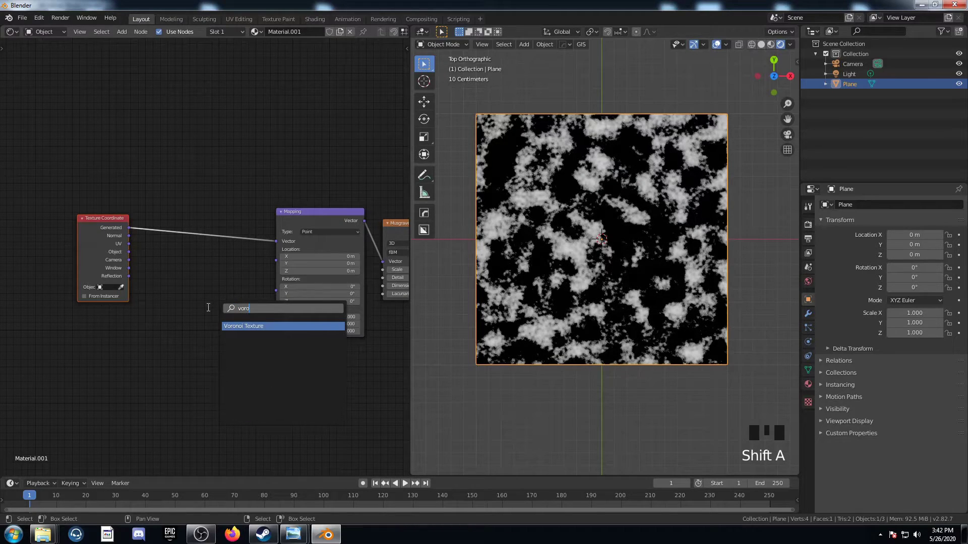
key(shift+a)
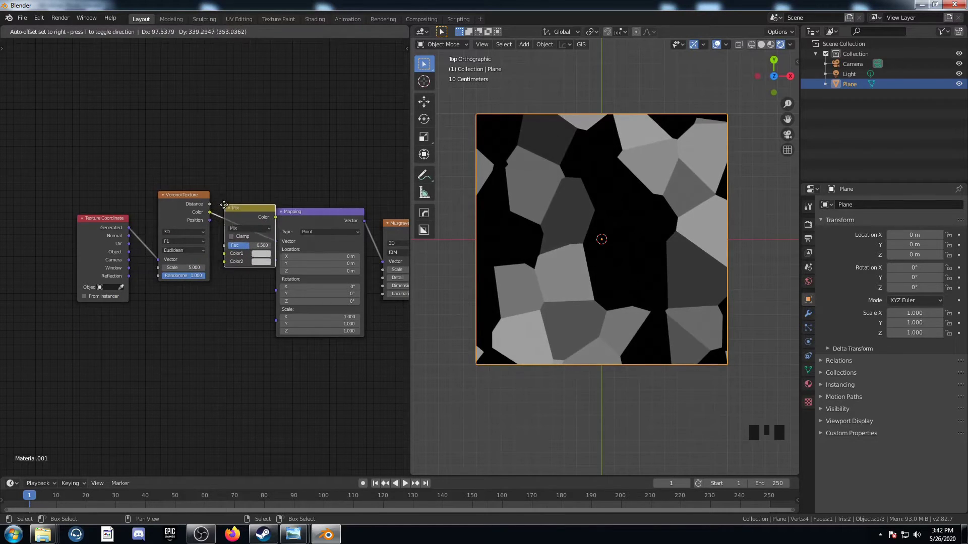
click(214, 207)
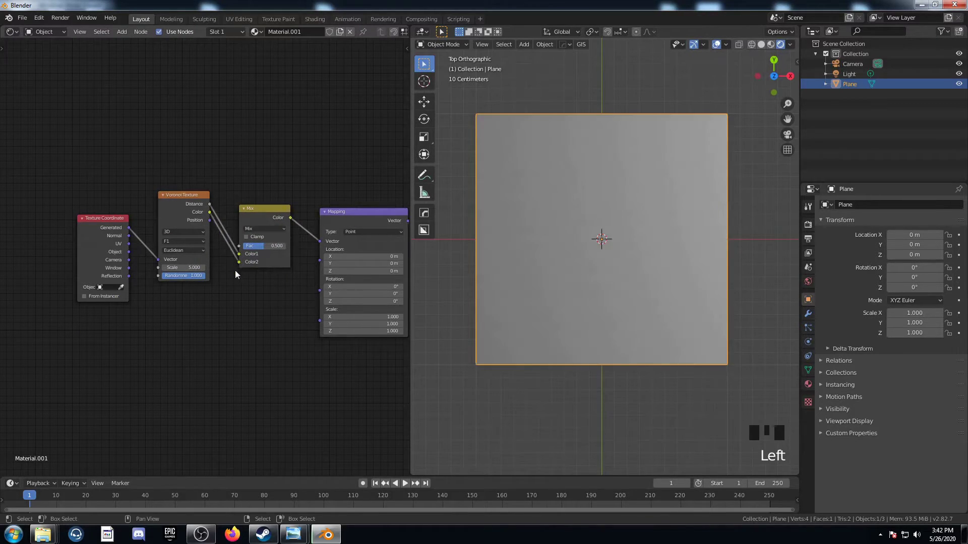
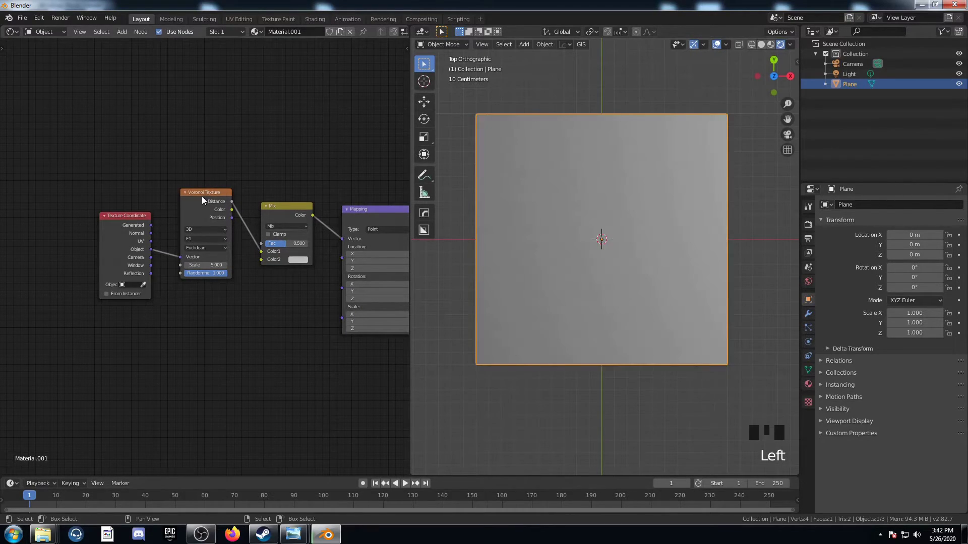
click(205, 197)
click(156, 254)
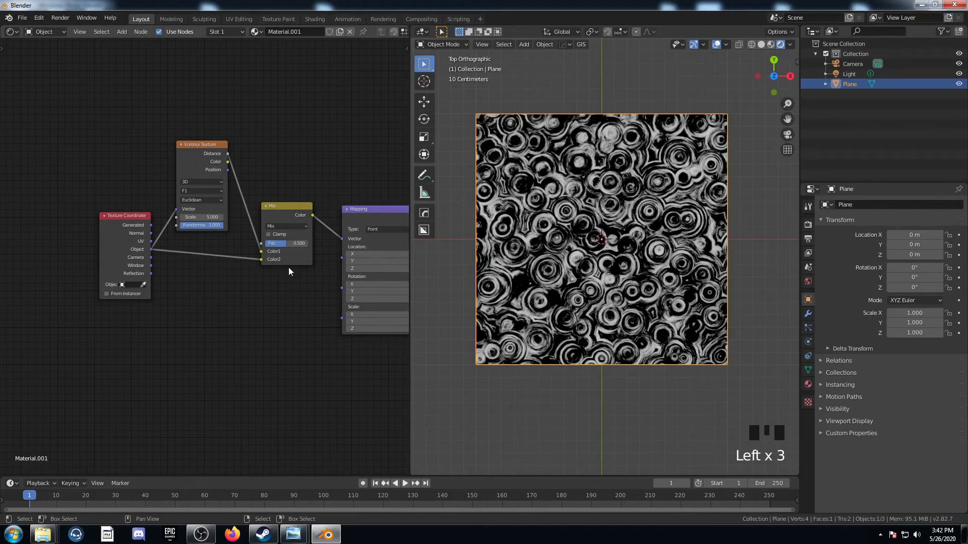
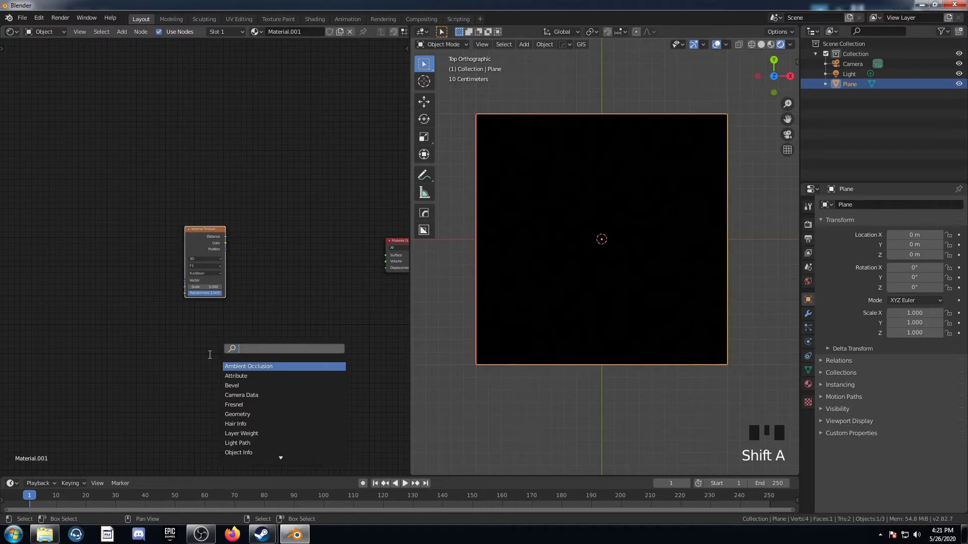
Add a ColorRamp, a second Voronoi Texture and a Mix node onto the existing links
key(r)
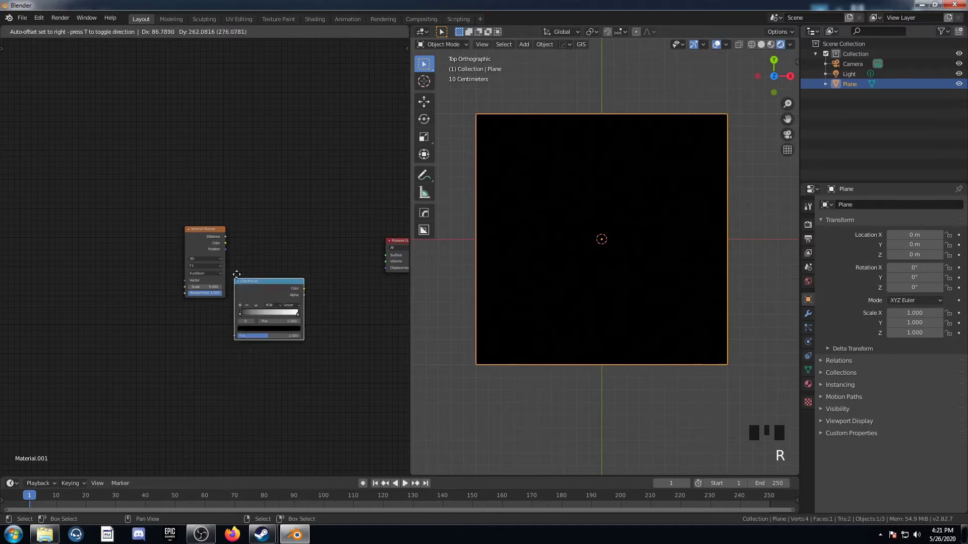
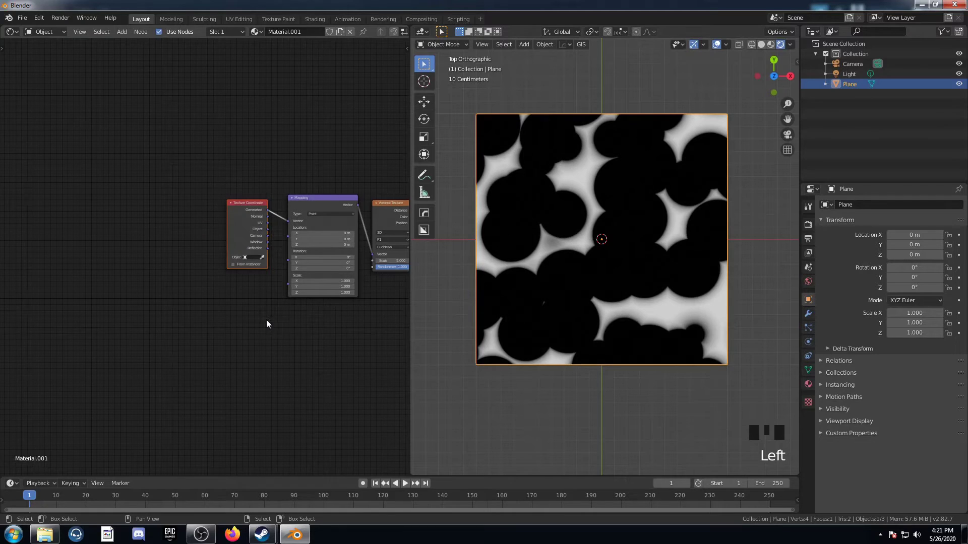
key(g)
key(shift+a)
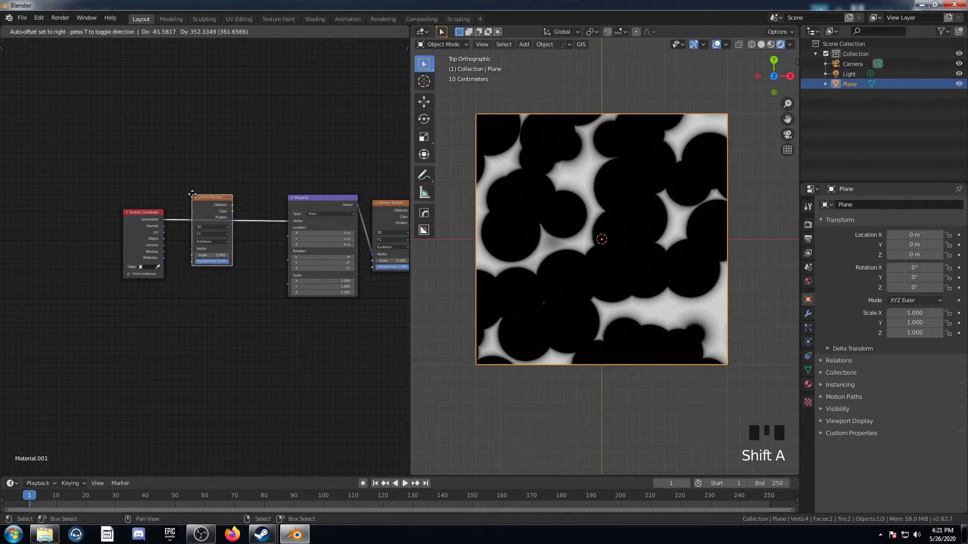
key(shift+a)
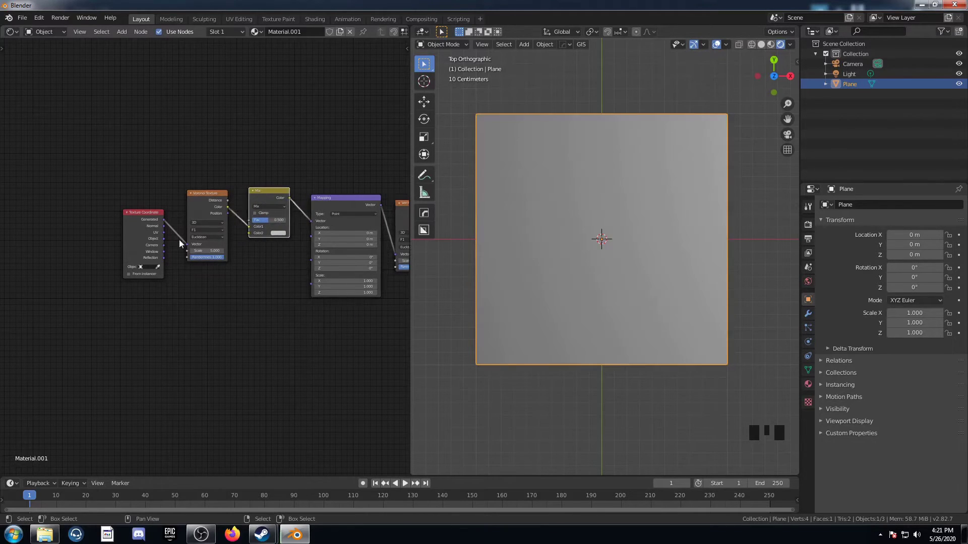
Drop the Mix node into the chain and feed Object coordinates into its Color2
click(169, 242)
click(204, 196)
click(171, 241)
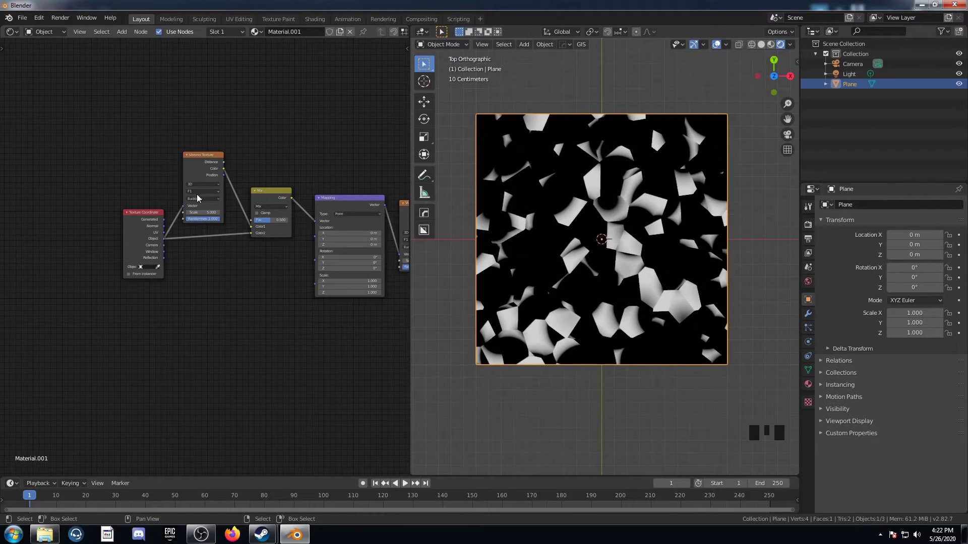
drag(232, 291, 297, 263)
drag(296, 263, 295, 321)
scroll(up, 3)
drag(182, 312, 218, 293)
Tweak the Voronoi settings and add a Math node near the ColorRamp and output
scroll(up, 3)
middle_click(285, 267)
click(151, 163)
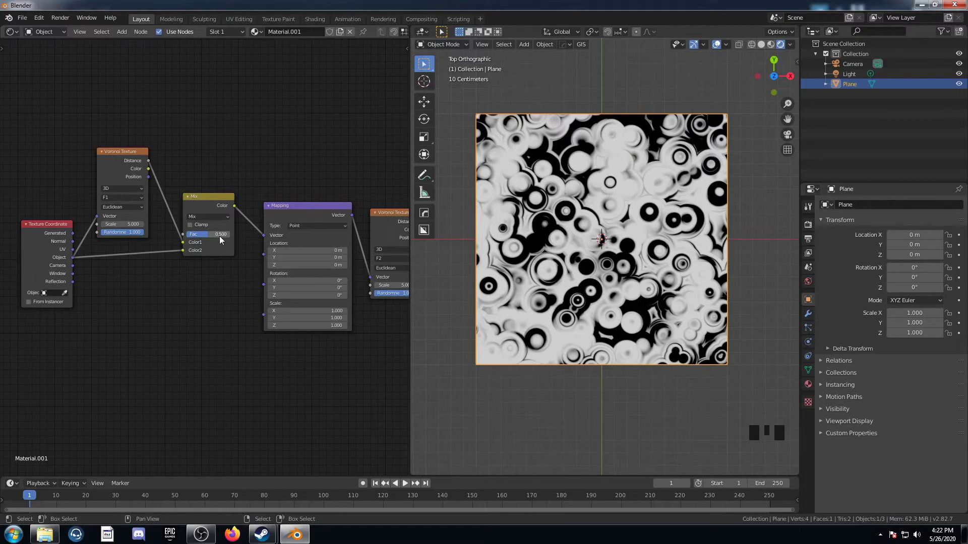
scroll(down, 3)
drag(269, 276, 194, 256)
click(194, 256)
key(g)
key(shift+a)
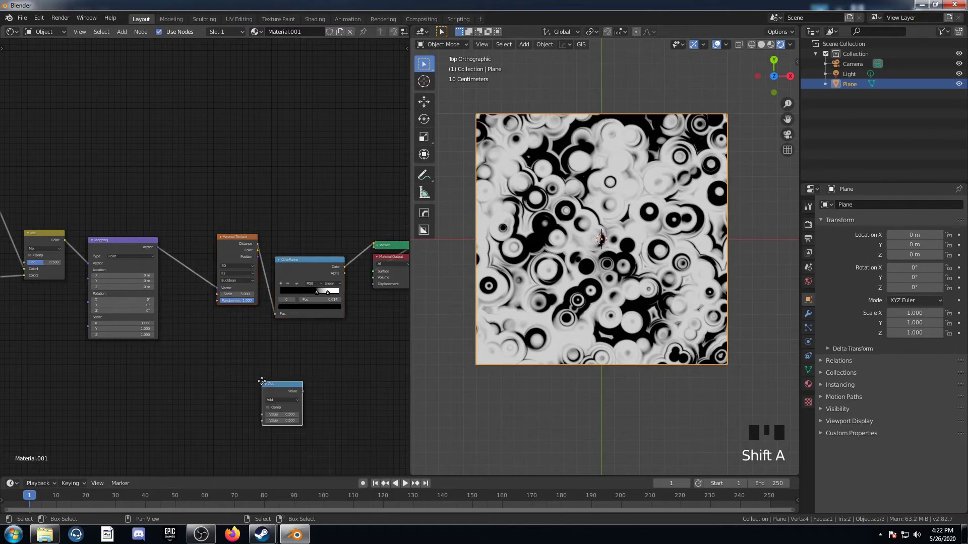
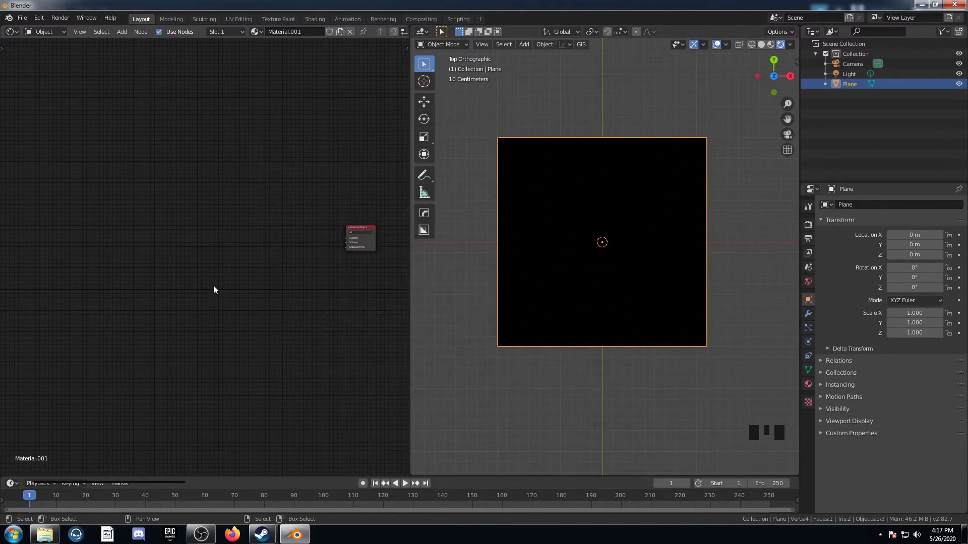
Add an F2 Voronoi Texture into the emptied tree and search for a ColorRamp to follow it
scroll(up, 3)
key(shift+a)
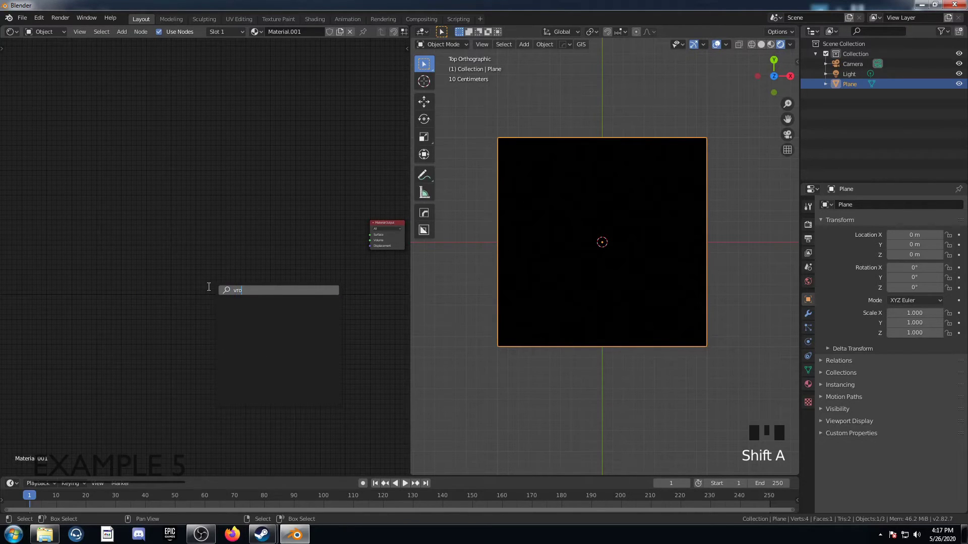
key(BackSpace)
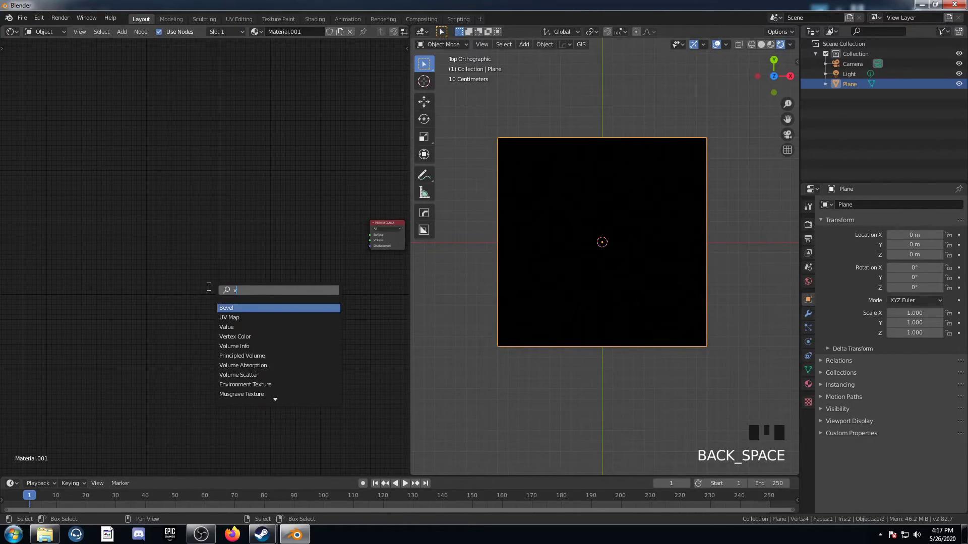
scroll(up, 3)
middle_click(313, 324)
scroll(up, 3)
drag(255, 269, 238, 313)
middle_click(238, 313)
scroll(down, 3)
key(shift+a)
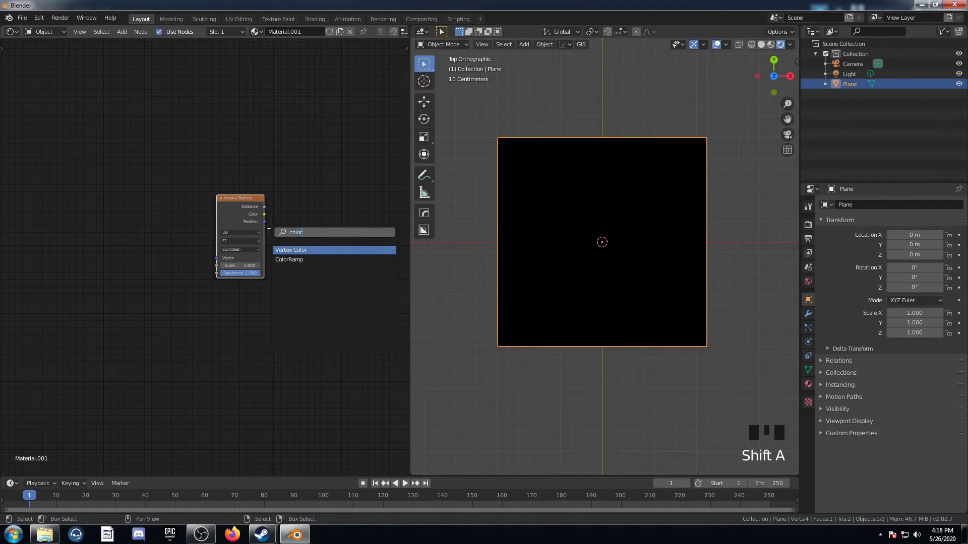
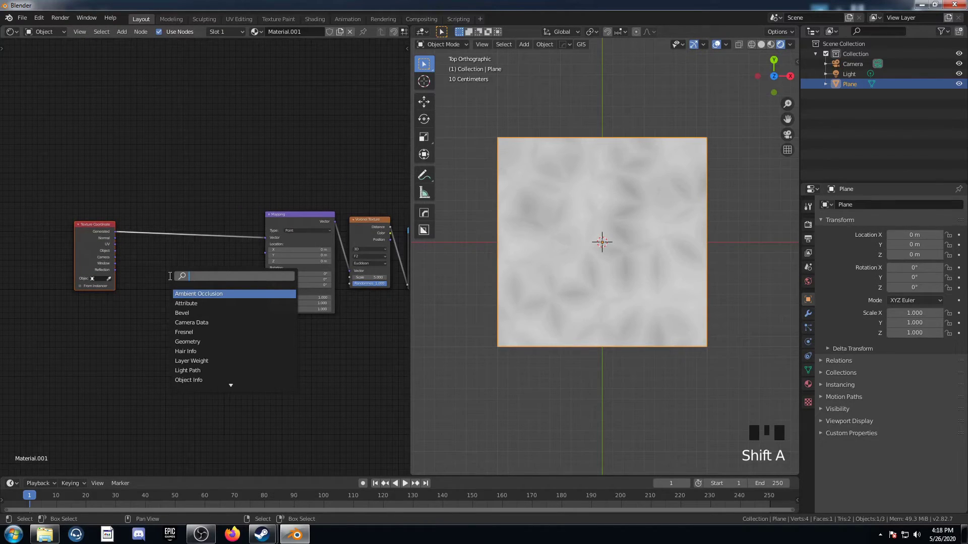
Duplicate the Voronoi Texture and drive its Vector from Object coordinates
right_click(376, 230)
key(shift+d)
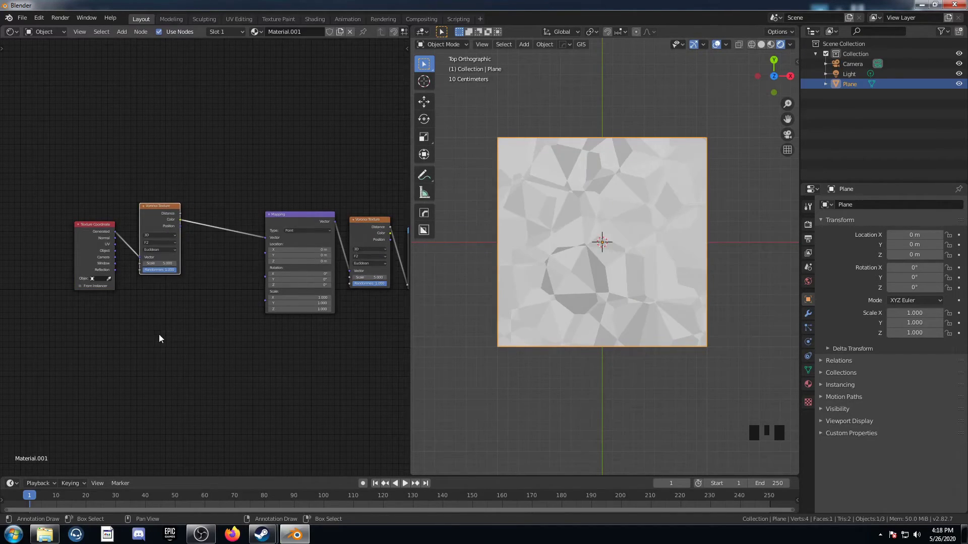
scroll(up, 3)
middle_click(160, 336)
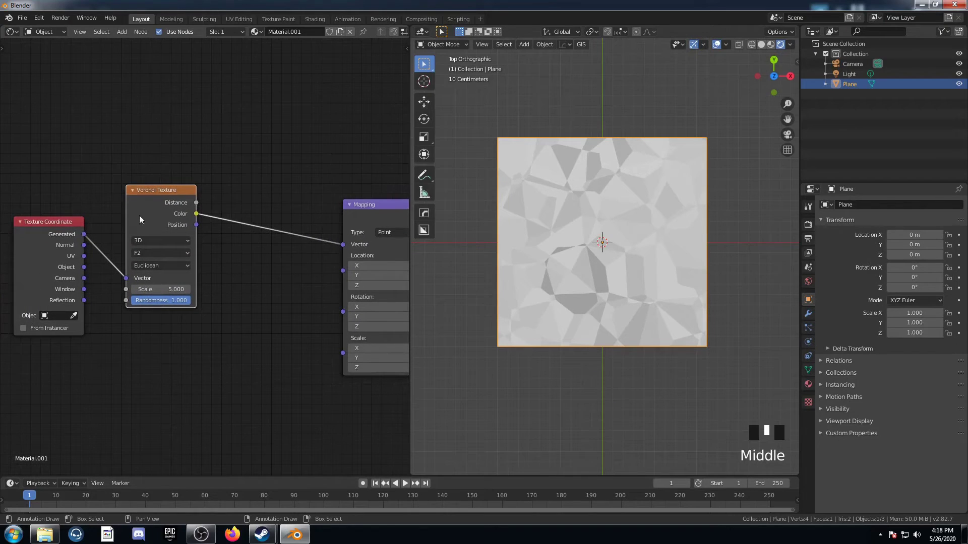
drag(149, 204, 96, 256)
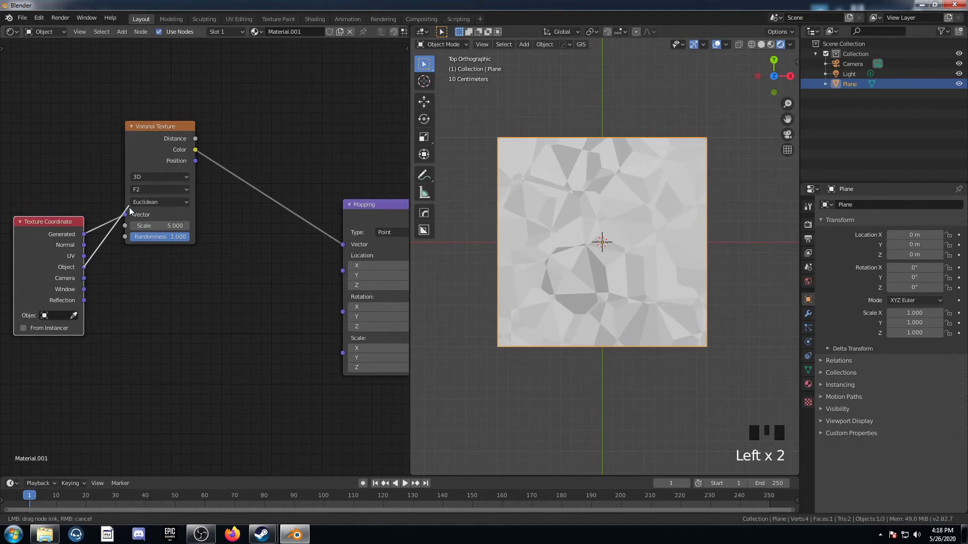
Insert a Mix before Mapping with Voronoi Distance as factor and Object coordinates in Color2
key(shift+a)
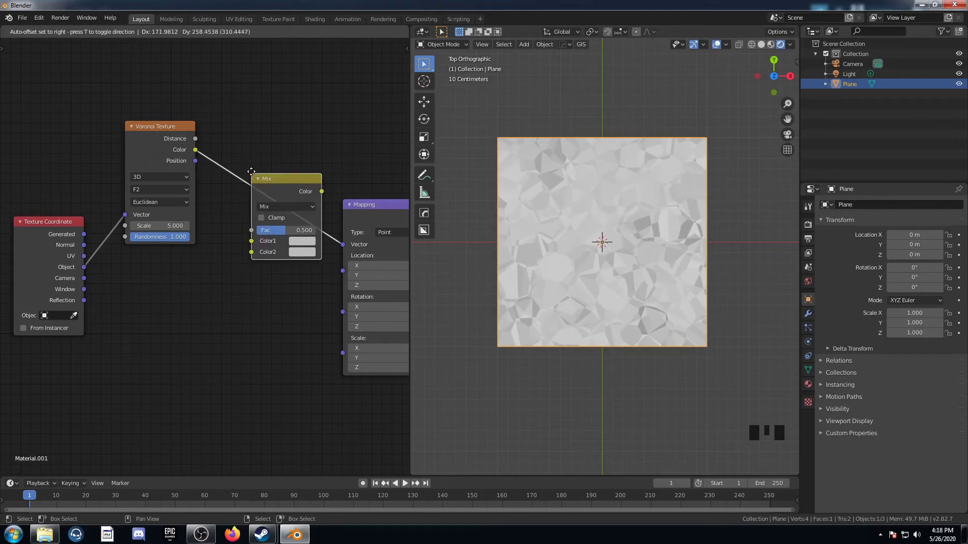
click(209, 145)
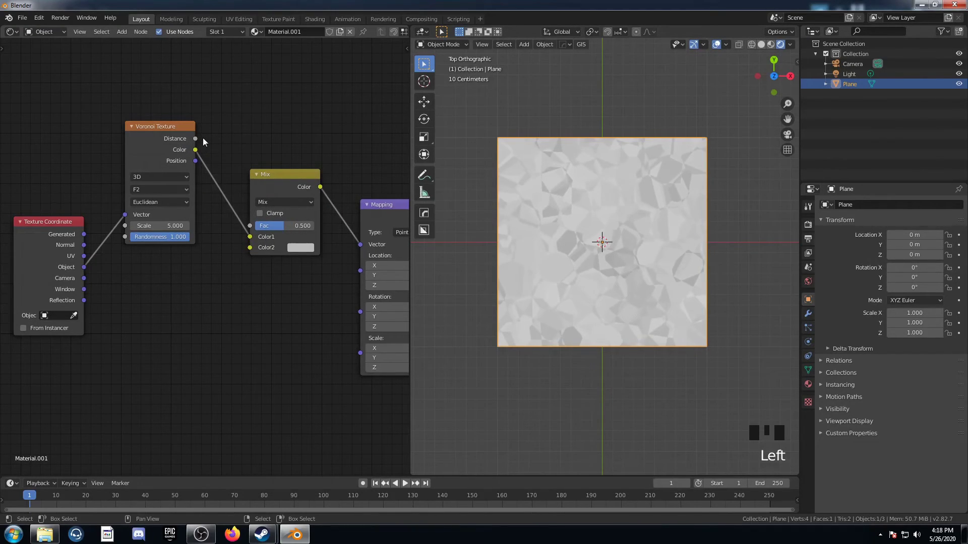
click(198, 142)
click(252, 252)
click(92, 272)
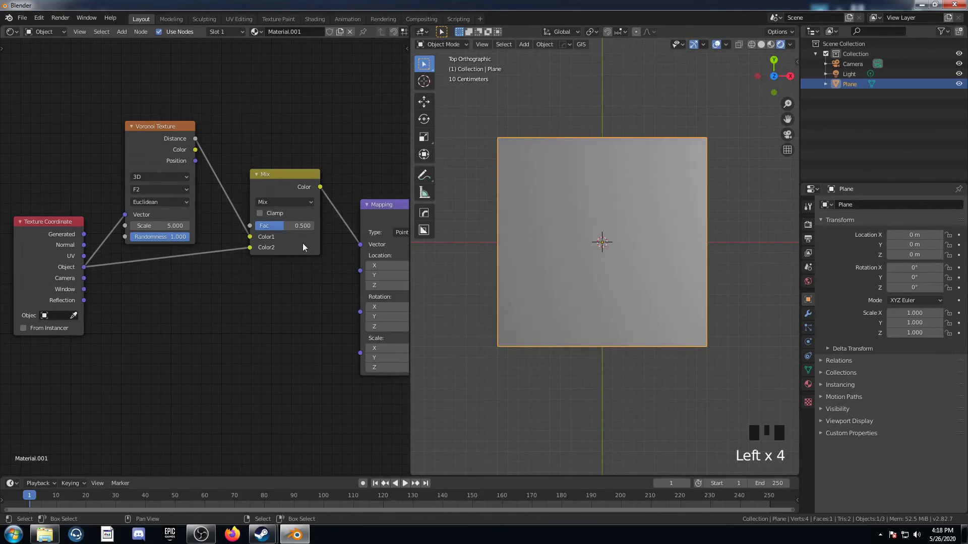
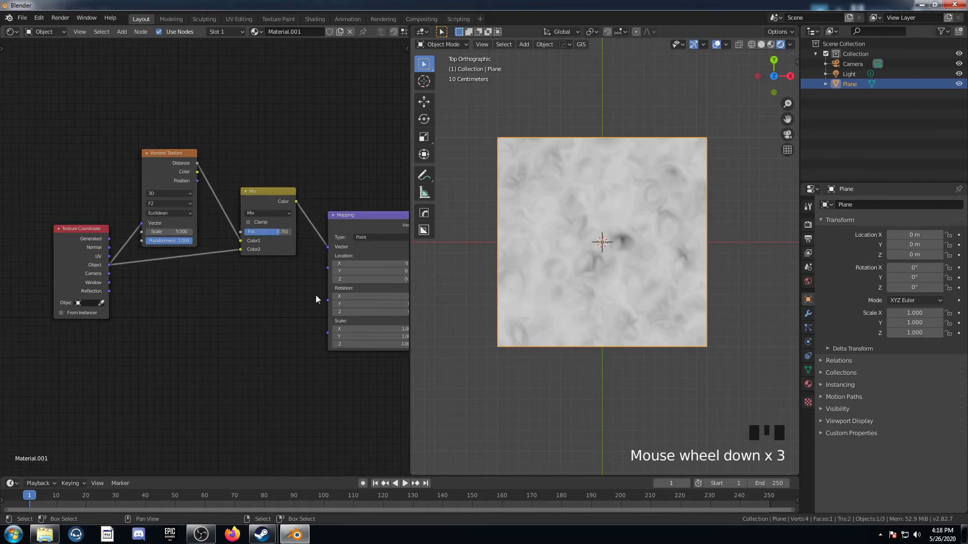
Add a Wrap math node (1.0, 0.8) after Mapping and rotate Mapping -45° on Z for horizontal bands
drag(325, 312, 214, 210)
click(214, 209)
key(g)
key(shift+a)
key(BackSpace)
key(BackSpace)
key(BackSpace)
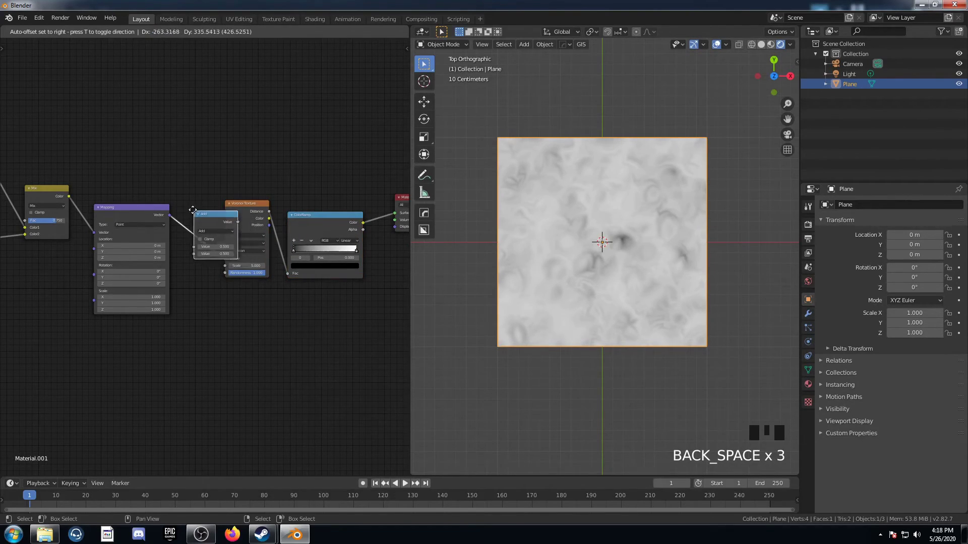
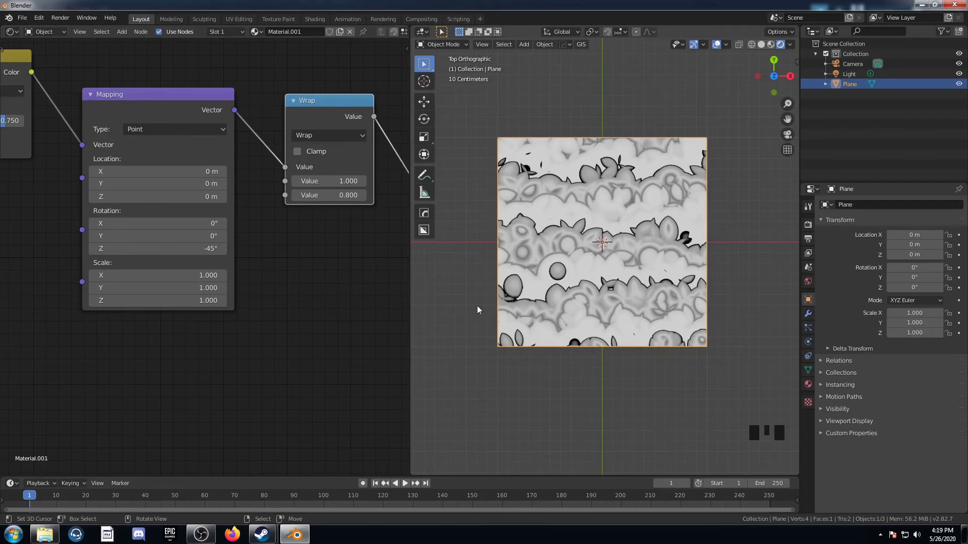
scroll(up, 3)
scroll(down, 3)
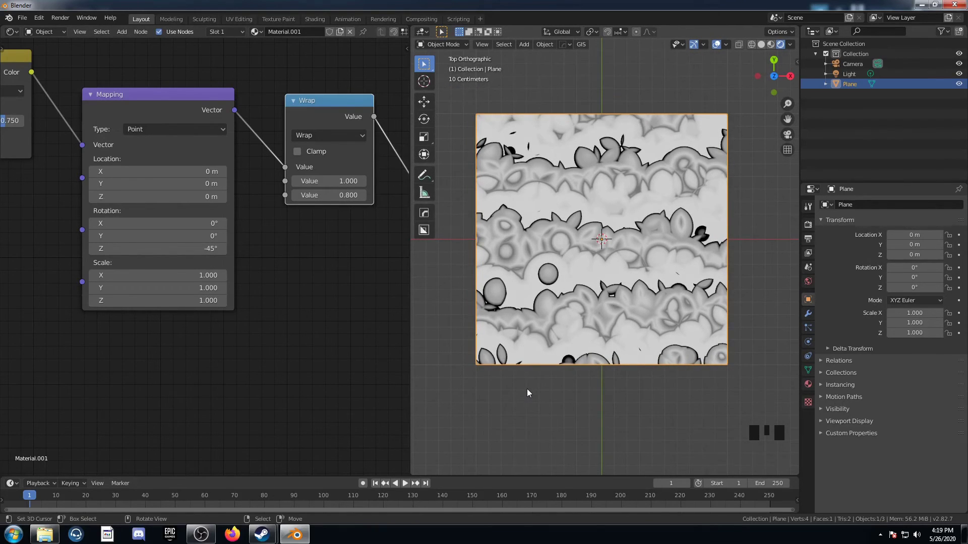